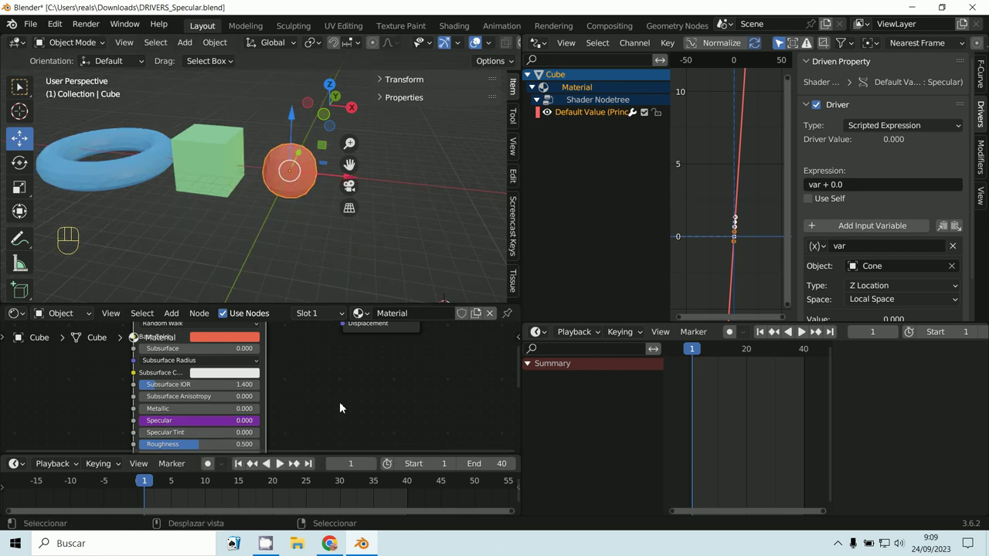
- Select the Cone so its ConeAction location keyframes at frames 1, 20 and 40 appear
middle_click(455, 247)
drag(886, 128, 663, 158)
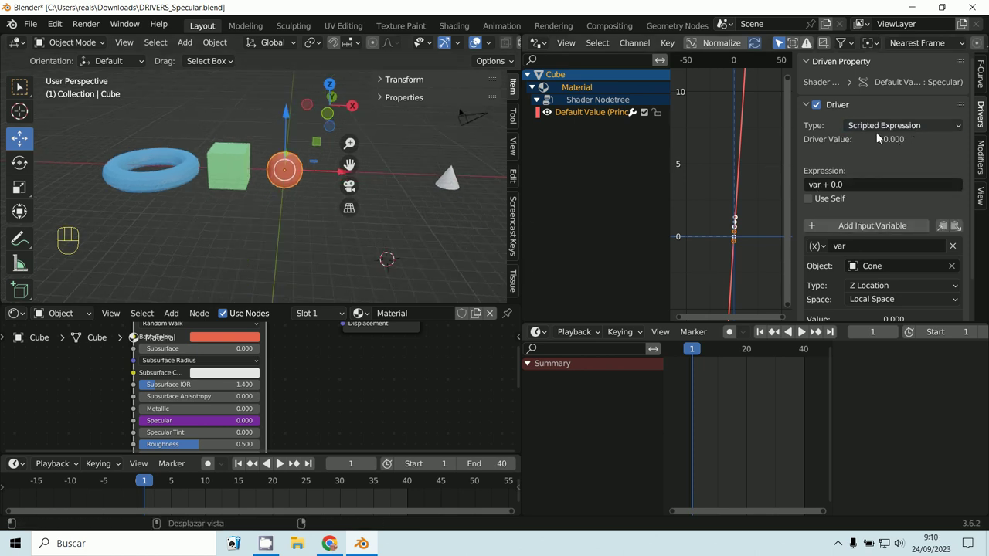
right_click(452, 186)
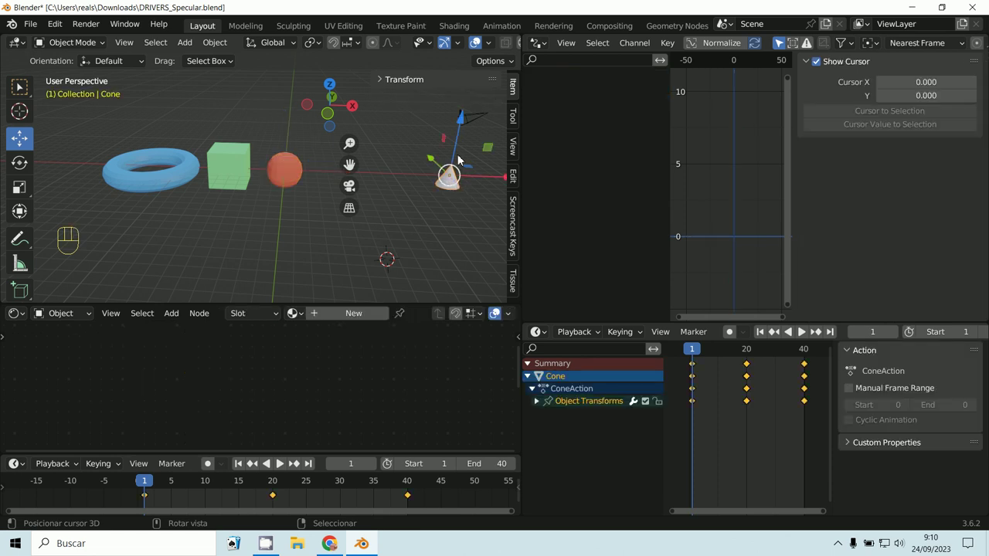
- View the scene from the front, then orbit back into a perspective angle
key(KP_1)
middle_click(319, 246)
drag(348, 261, 285, 272)
drag(326, 241, 253, 258)
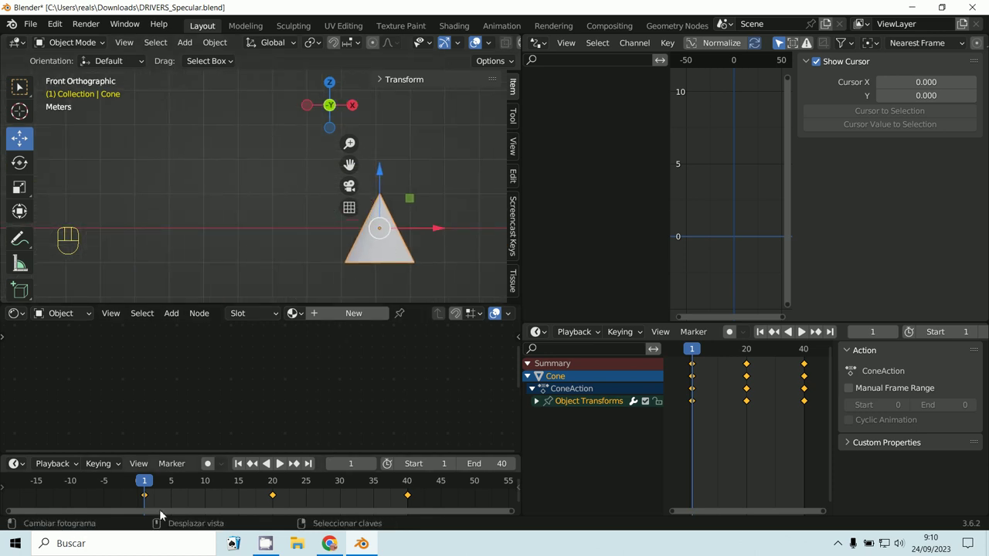
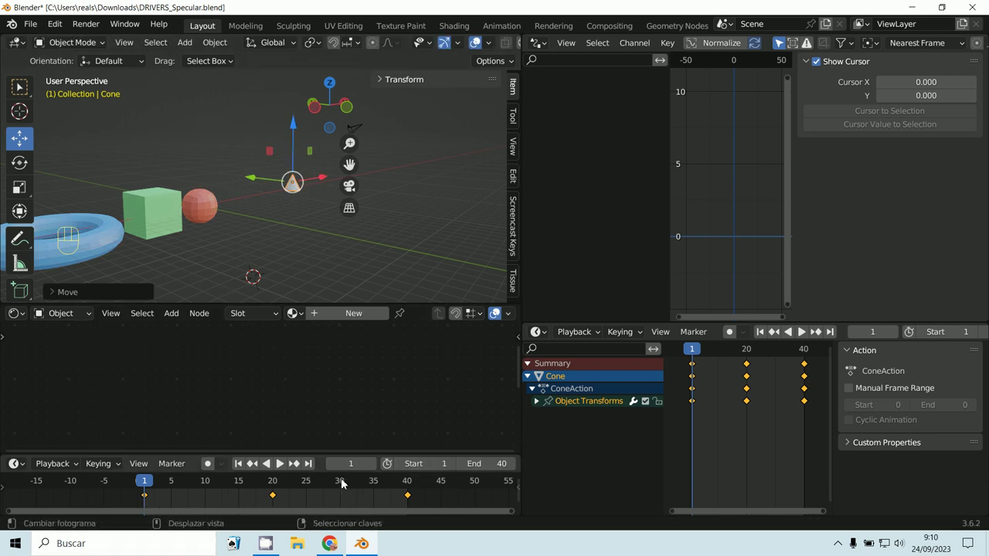
- Play the animation, select the Cube to watch its Specular, then stop back at frame 1 (0.000)
click(284, 464)
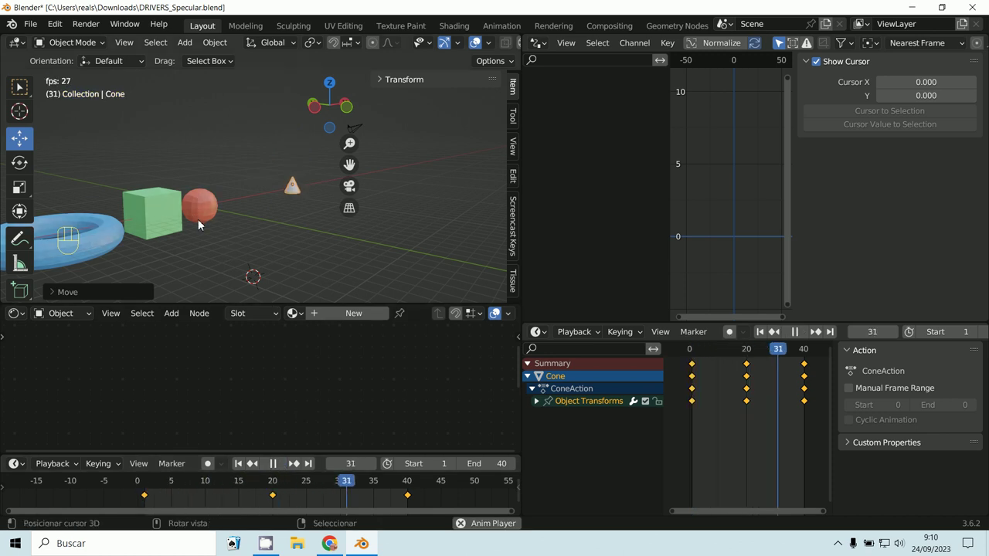
drag(219, 228, 273, 209)
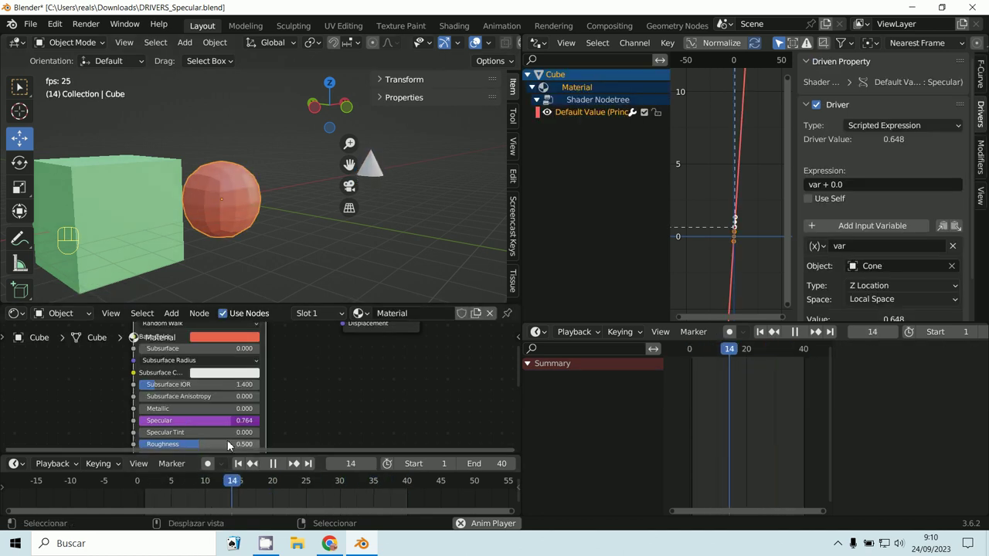
key(Escape)
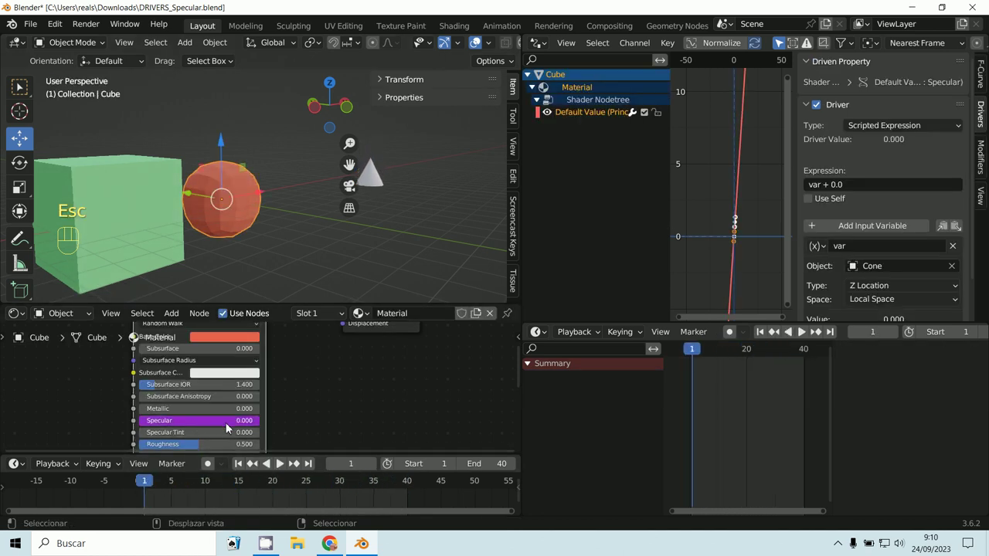
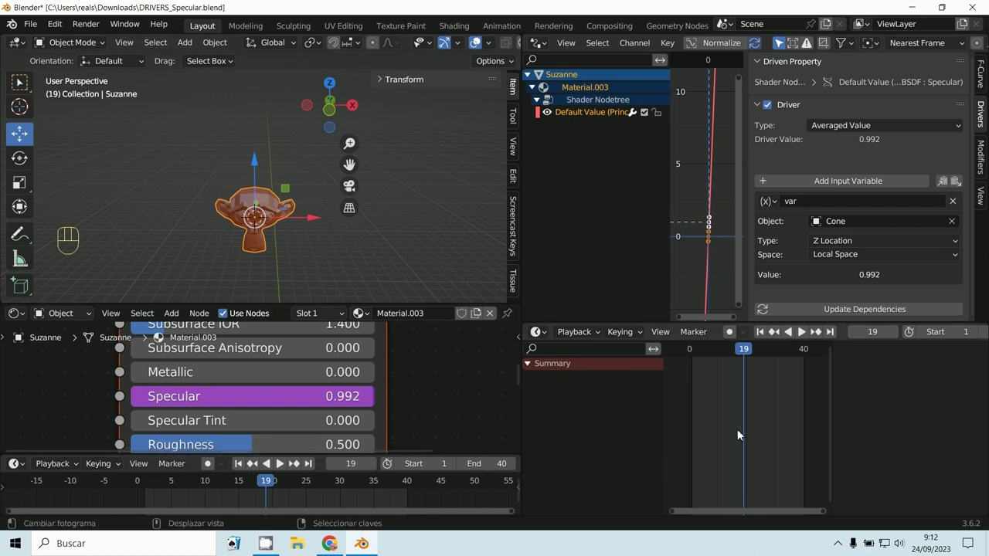
- Scrub to frame 2 where Suzanne's Specular reads 0.008, then select the Torus (Specular 0.258)
drag(740, 357, 546, 347)
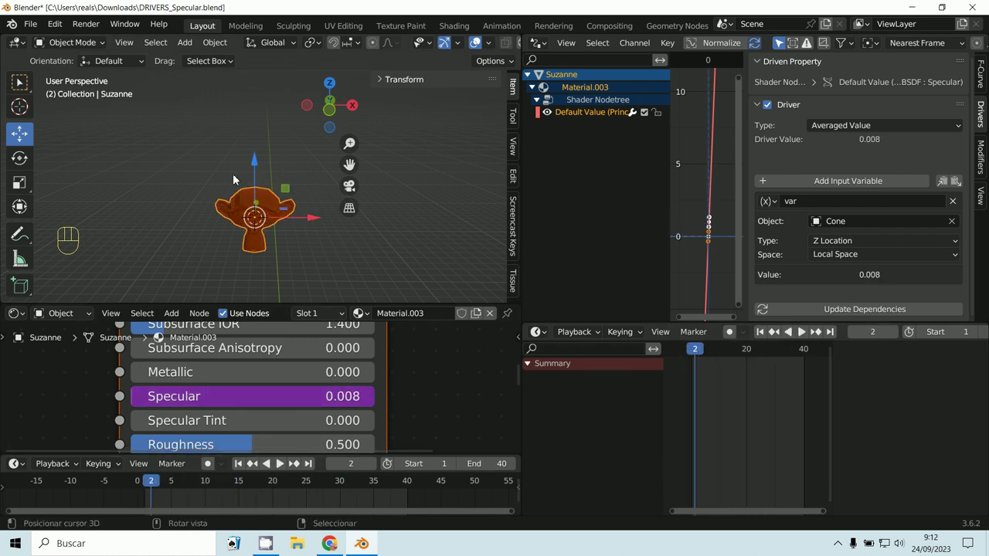
middle_click(312, 235)
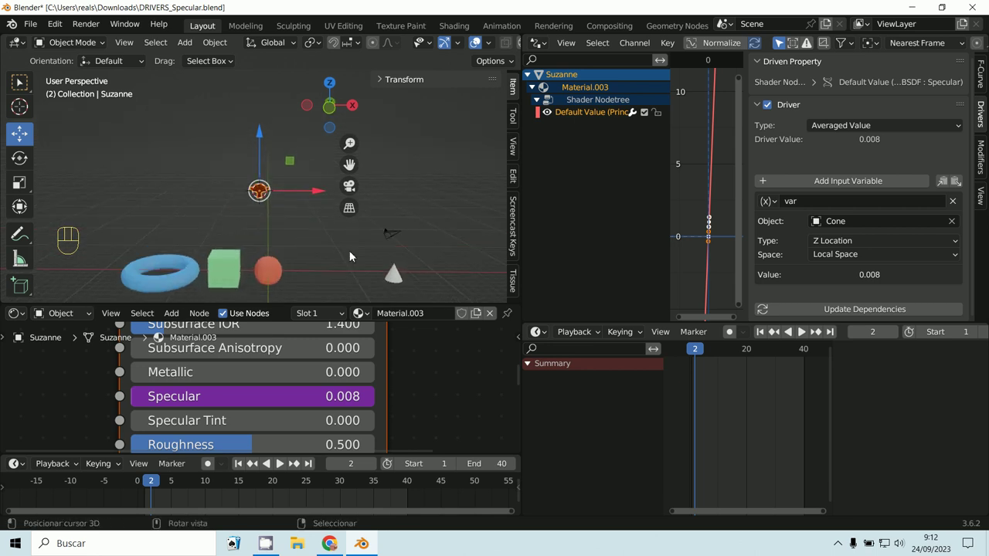
middle_click(350, 281)
drag(332, 274, 350, 264)
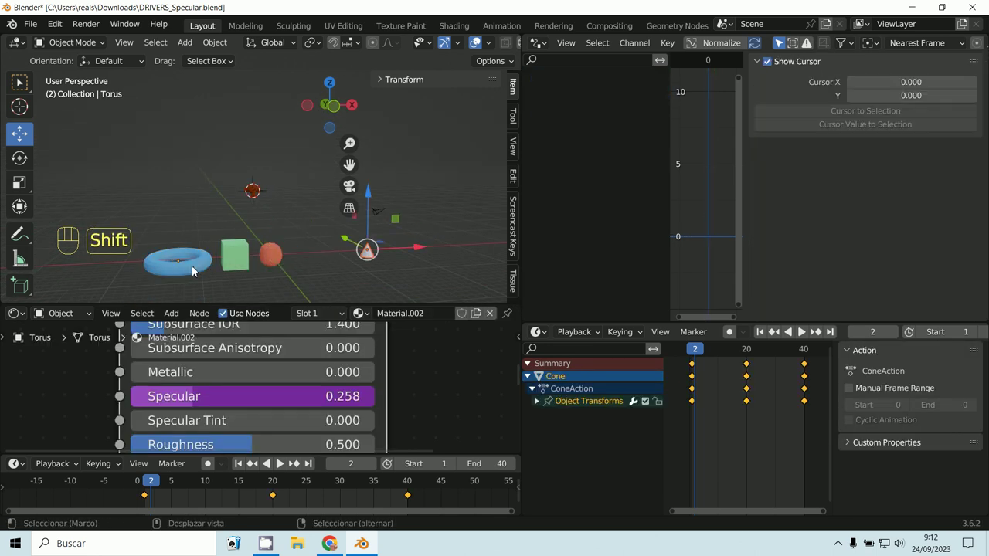
- Bring up the Torus Specular driver showing 'var + 0.25' from the Cone's Z location with Use Self on
drag(297, 275, 271, 274)
drag(294, 261, 318, 249)
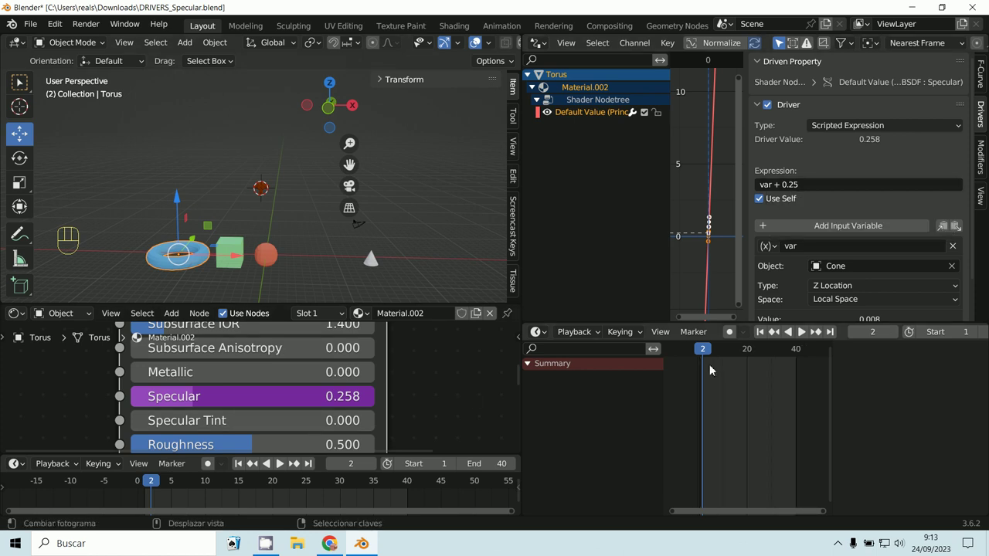
- Scrub from frame 1 to 20 and back, confirming Torus Specular goes 0.250 to 1.250 and returns
click(708, 352)
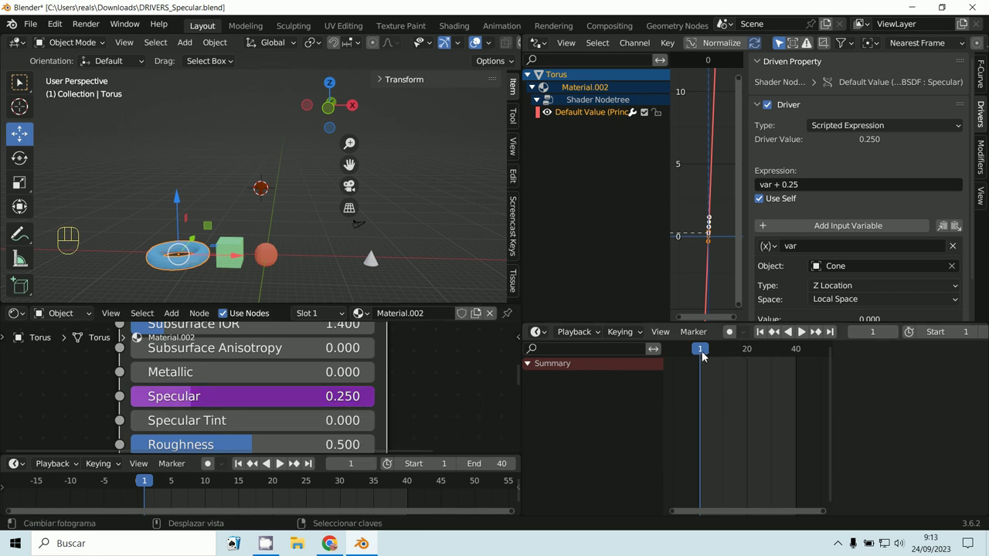
drag(711, 360, 749, 358)
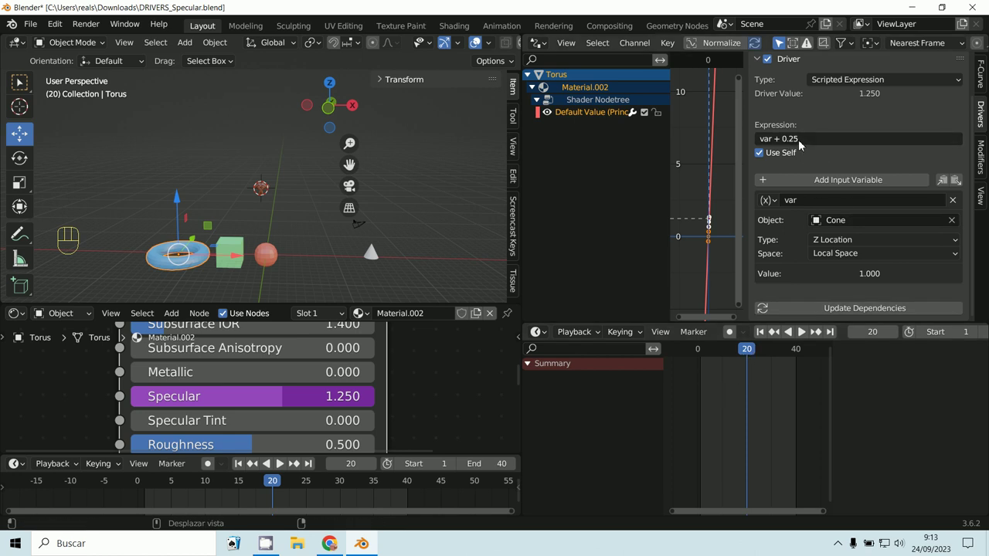
drag(752, 354, 721, 354)
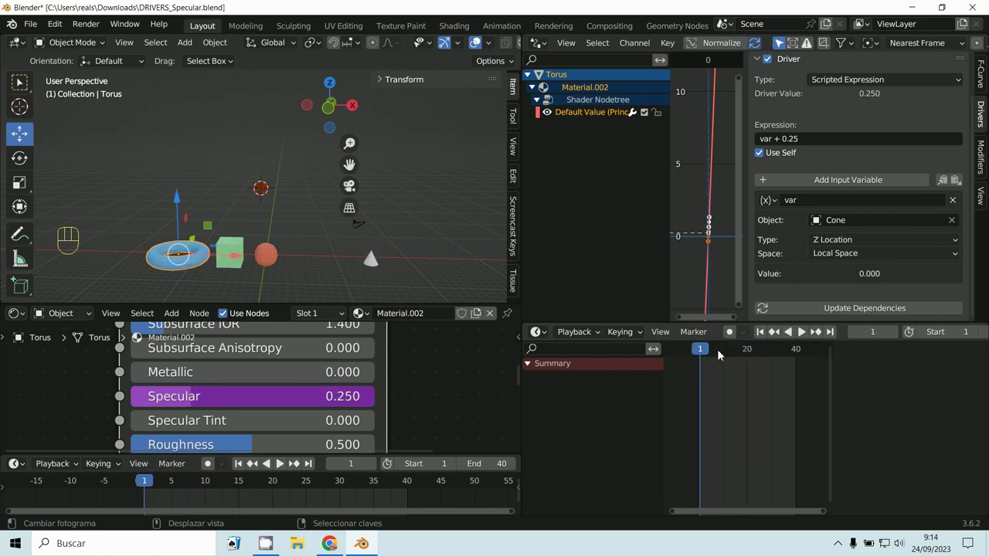